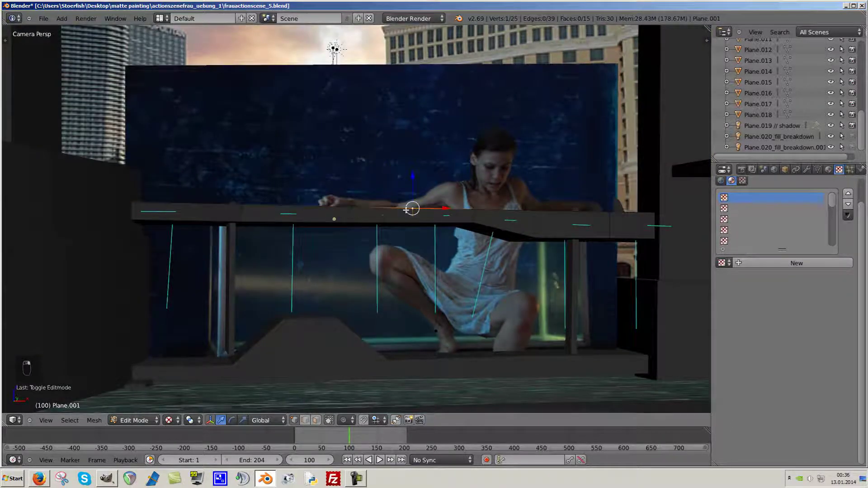
Select the railing plane and enter vertex editing on its top edge in textured view.
key("z")
key("alt+z")
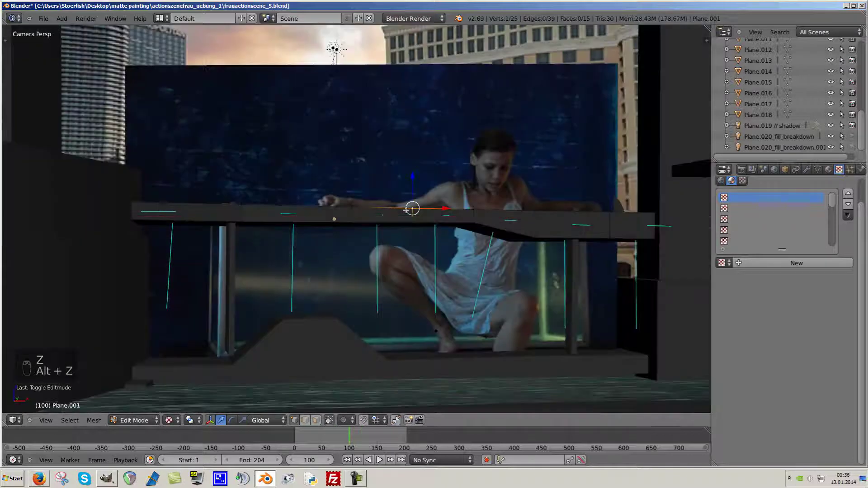
key("Tab")
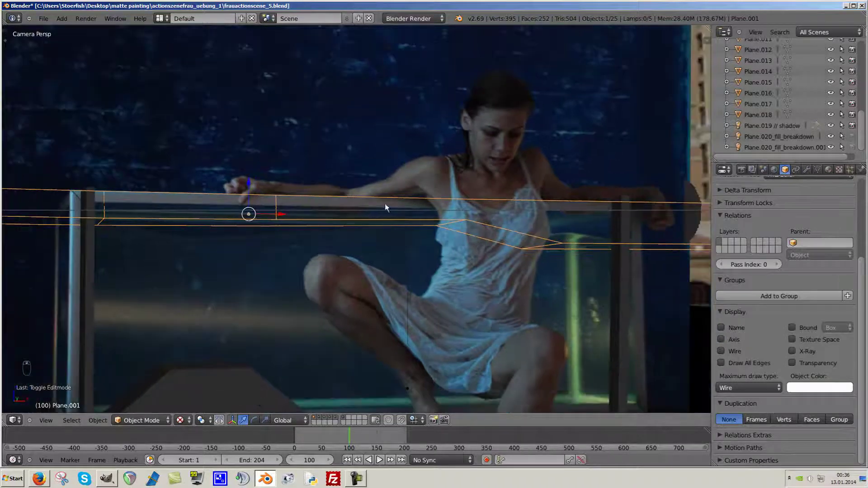
key("Tab")
key("s")
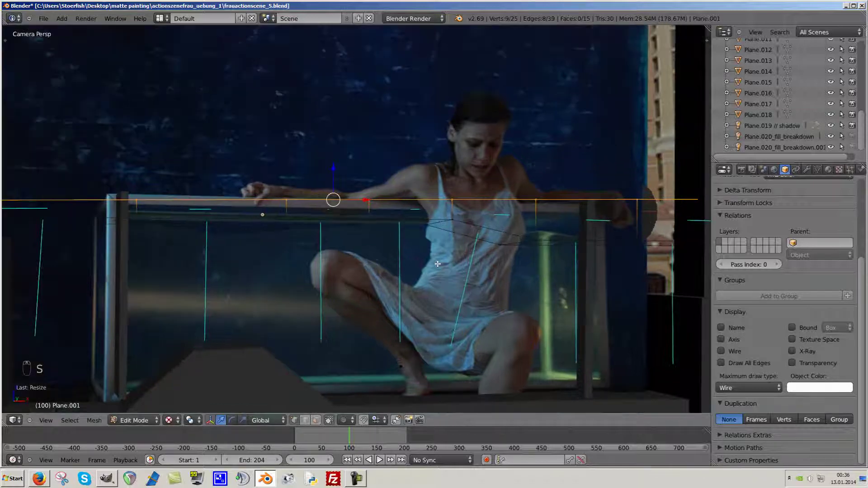
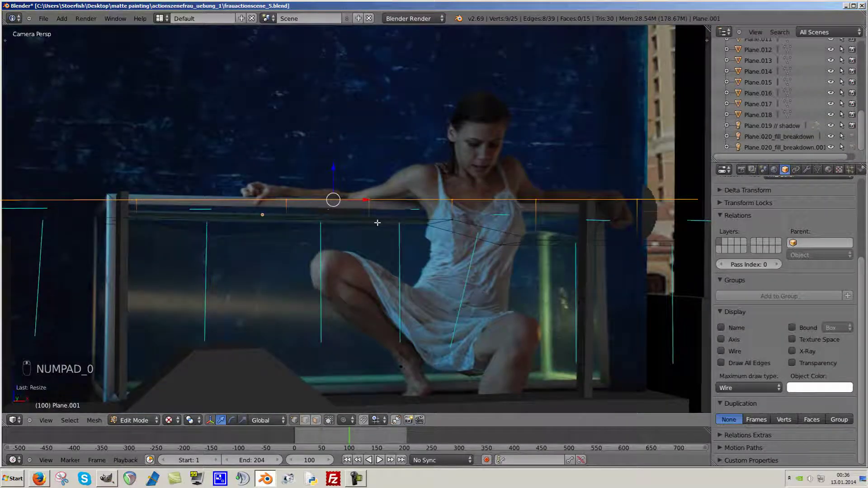
Move the railing's top-edge vertices onto the photographed rail and return to Object Mode.
key("ctrl+z")
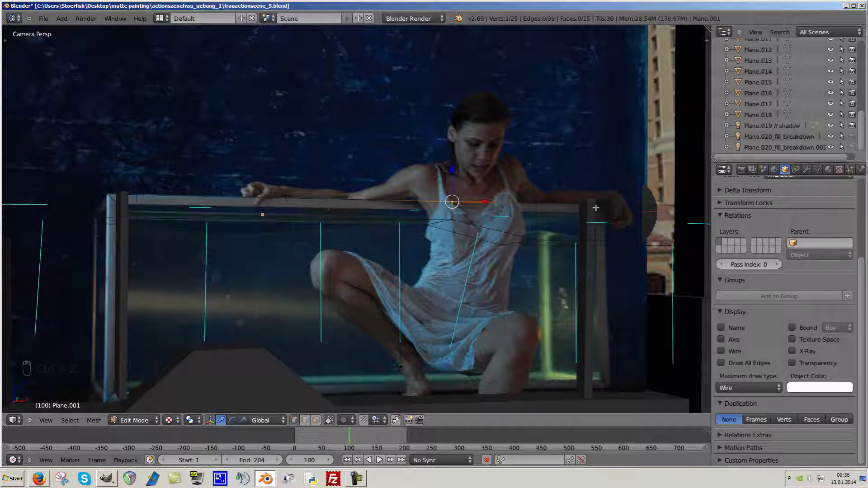
key("r")
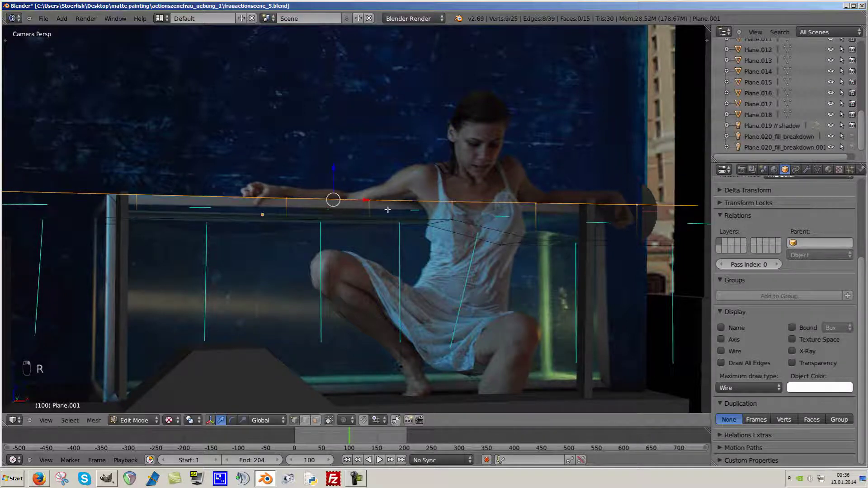
key("alt+o")
key("g")
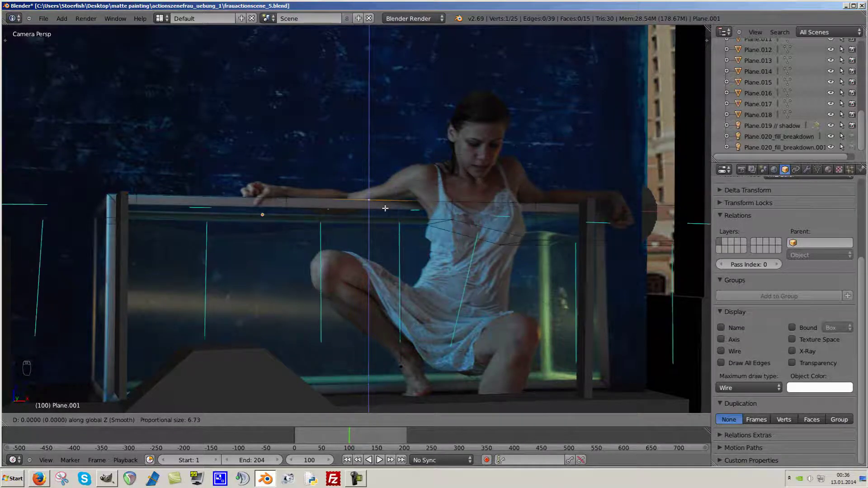
key("Tab")
key("a")
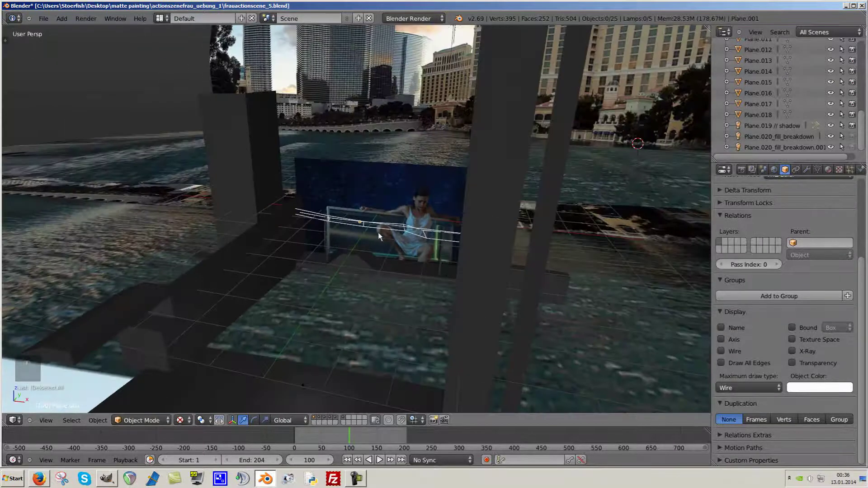
left_click_drag(374, 253, 399, 274)
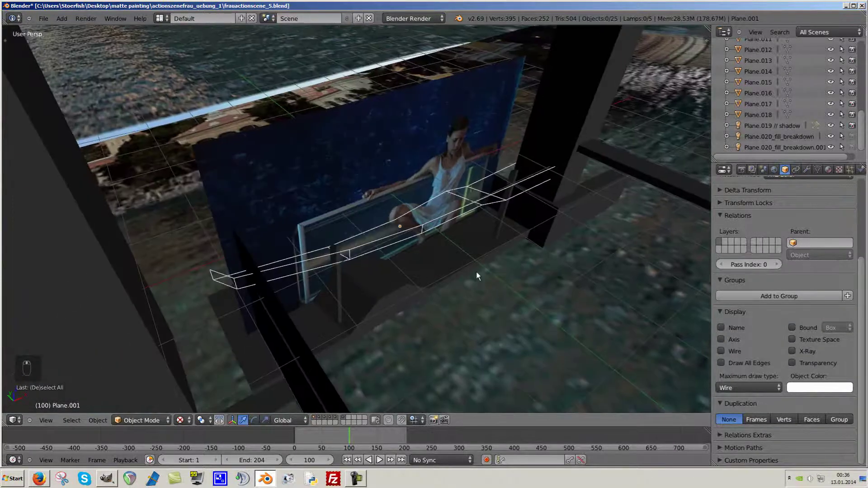
key("Tab")
key("Tab")
key("a")
key("a")
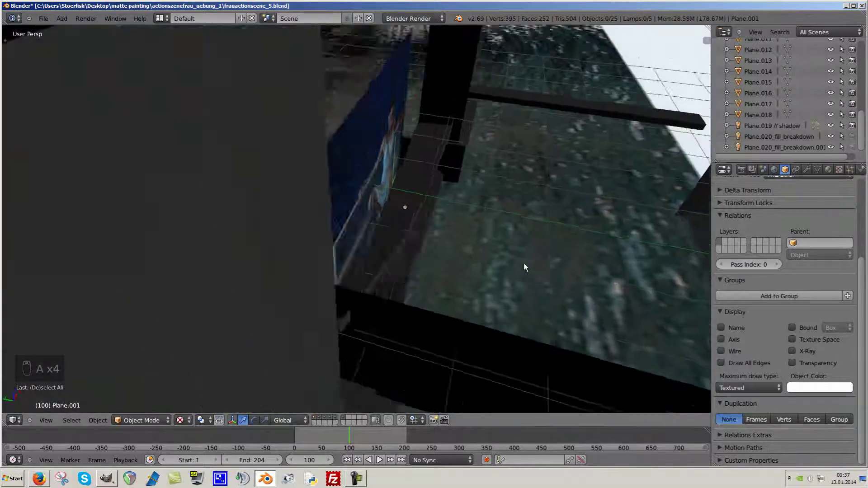
left_click_drag(534, 278, 501, 254)
left_click_drag(502, 254, 480, 279)
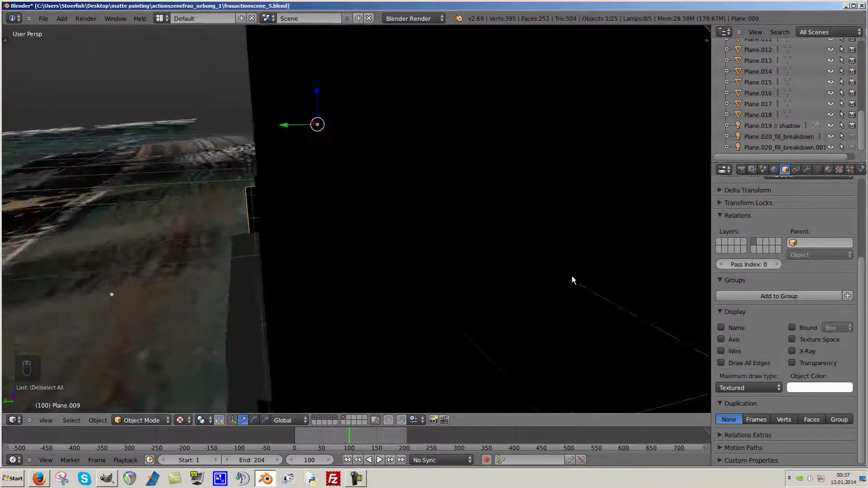
left_click_drag(591, 318, 520, 311)
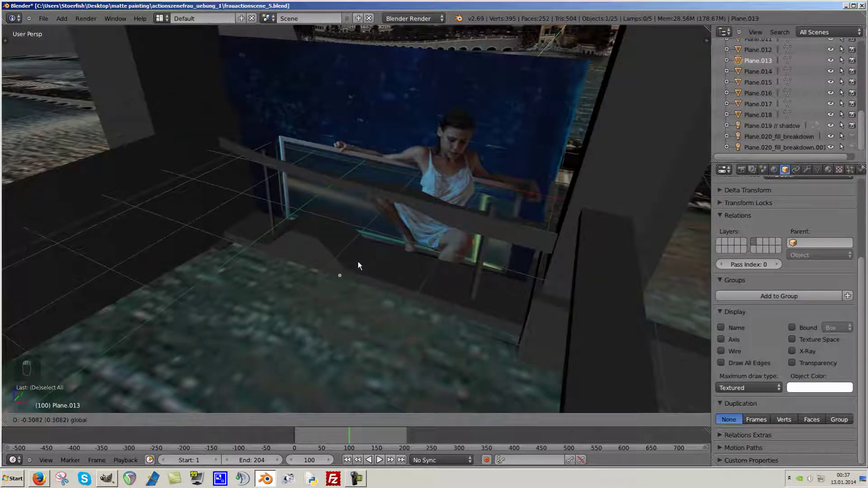
left_click_drag(372, 251, 339, 276)
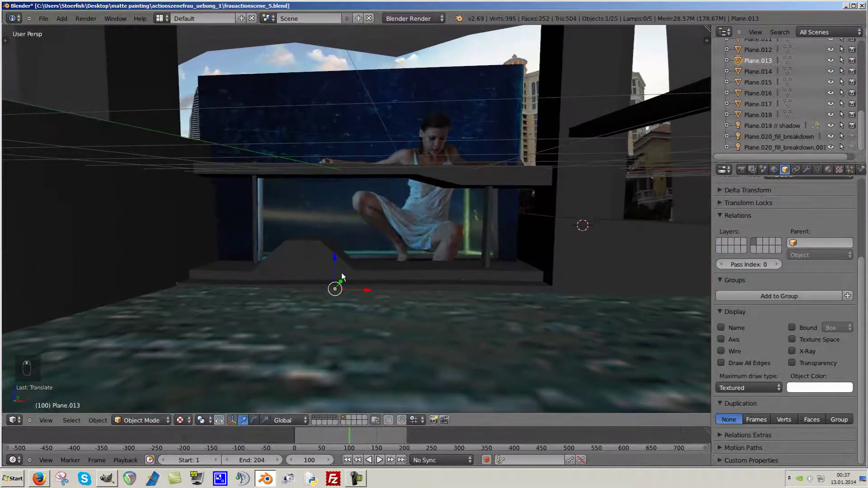
left_click_drag(337, 268, 338, 267)
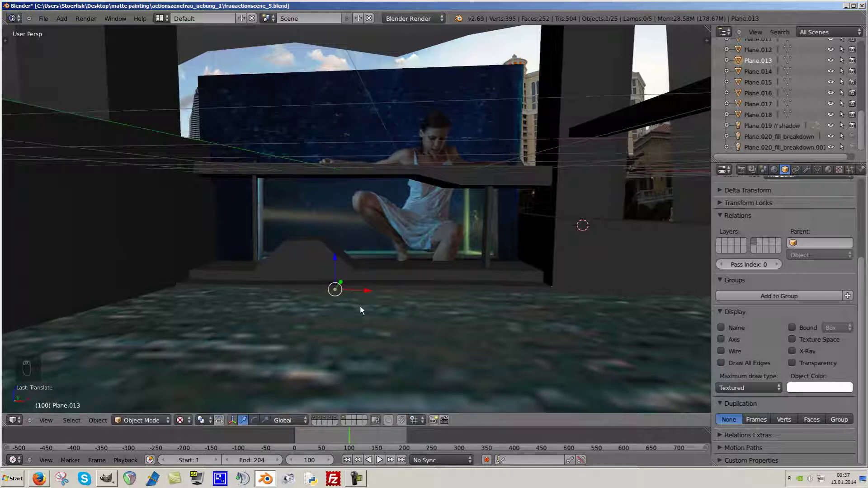
left_click_drag(544, 300, 366, 204)
left_click_drag(391, 264, 389, 274)
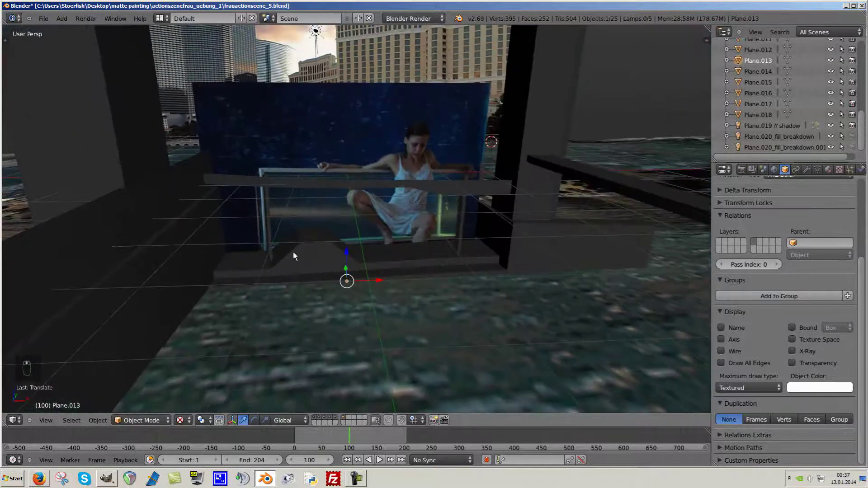
left_click_drag(325, 282, 321, 260)
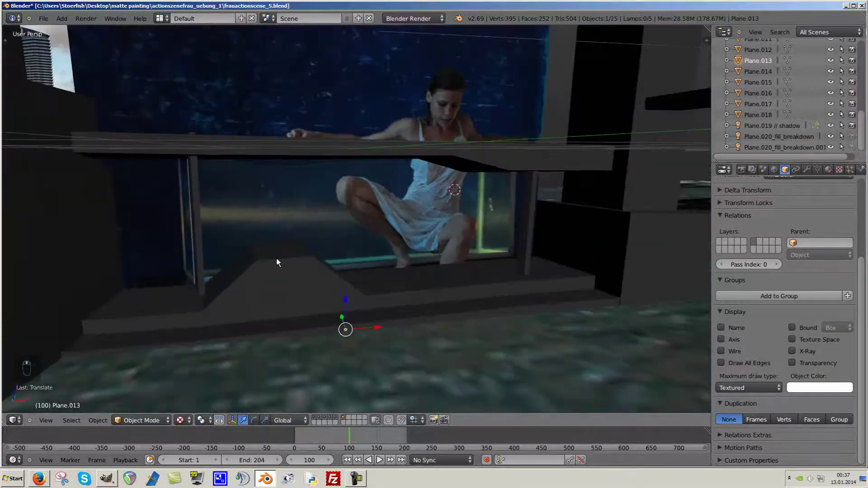
right_click(296, 263)
Inspect the sloped floor piece's vertices and leave editing to view the whole set.
key("Tab")
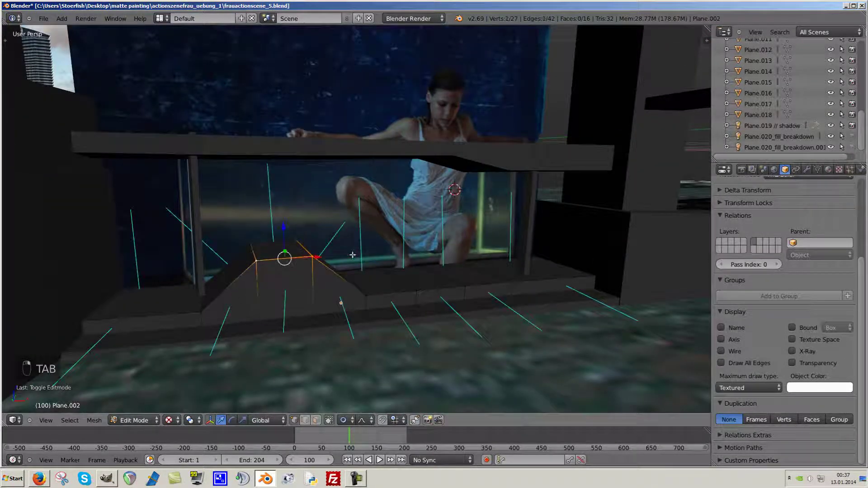
key("a")
key("Tab")
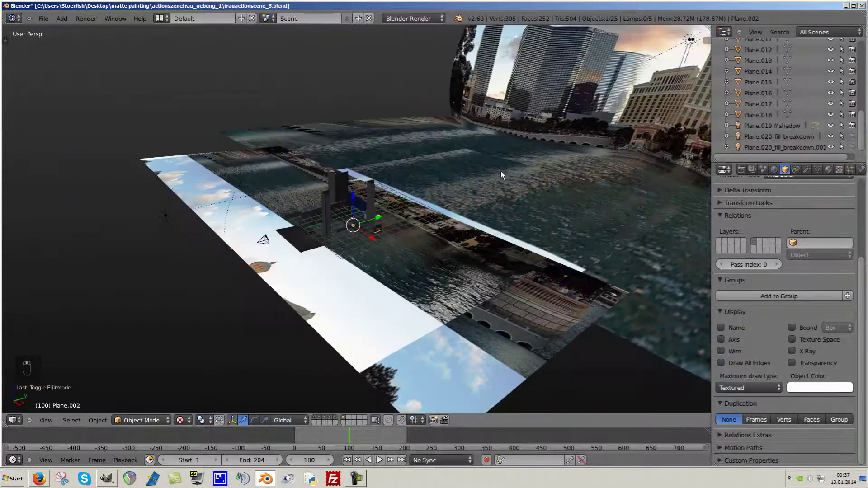
Select the curved Las Vegas backdrop with the house_01.jpg texture and orbit around it.
right_click(395, 201)
middle_click(373, 239)
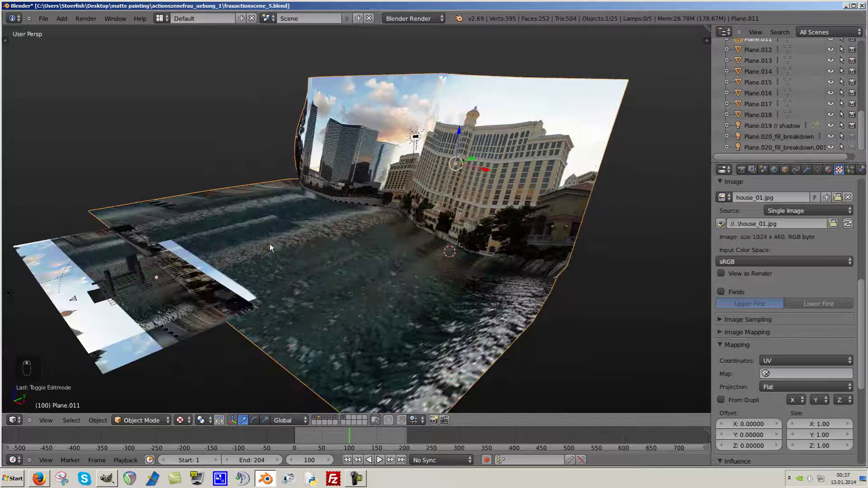
middle_click(309, 271)
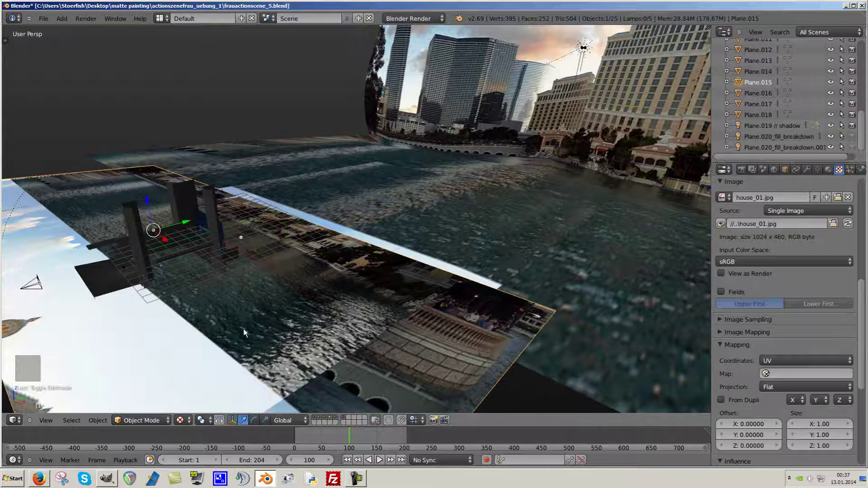
key("g")
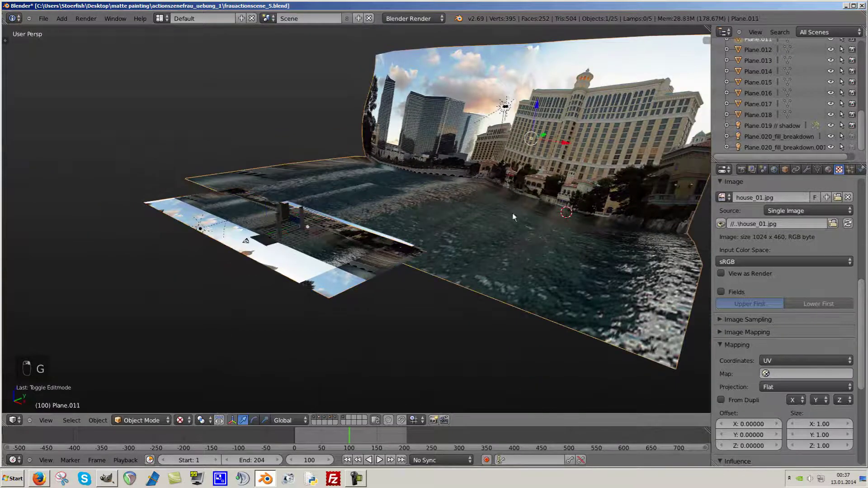
Enter Edit Mode on the backdrop, exposing its subdivided face grid over the hotel photo.
key("Tab")
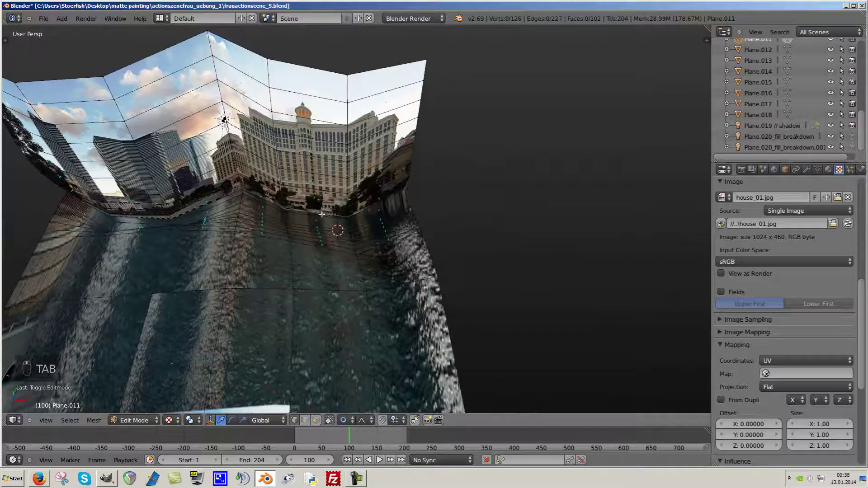
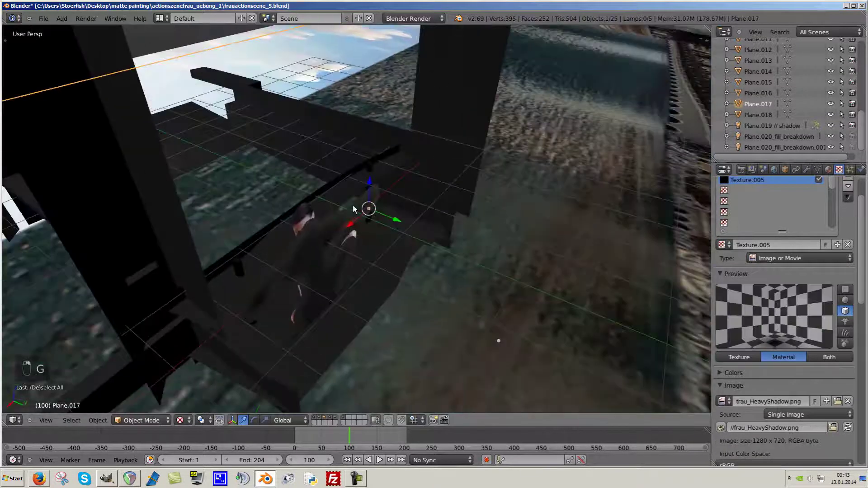
Orbit the balcony set in wireframe and textured views to inspect the shadow planes.
middle_click(340, 263)
key("a")
left_click_drag(319, 246, 362, 230)
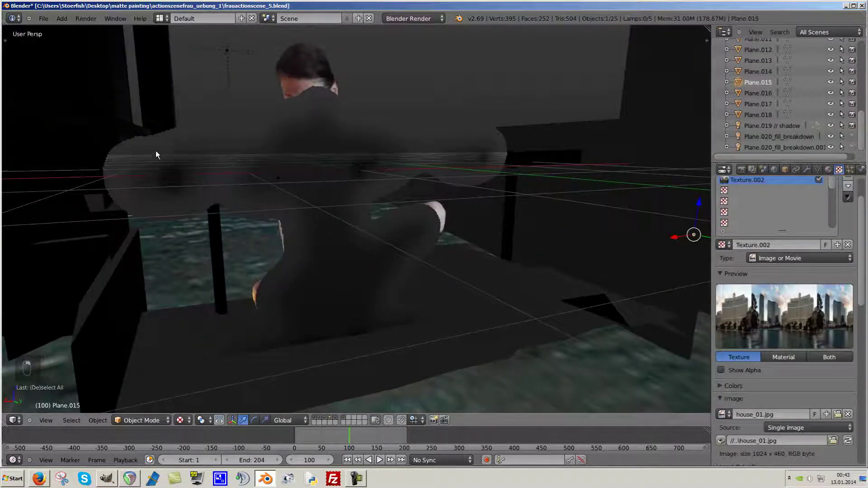
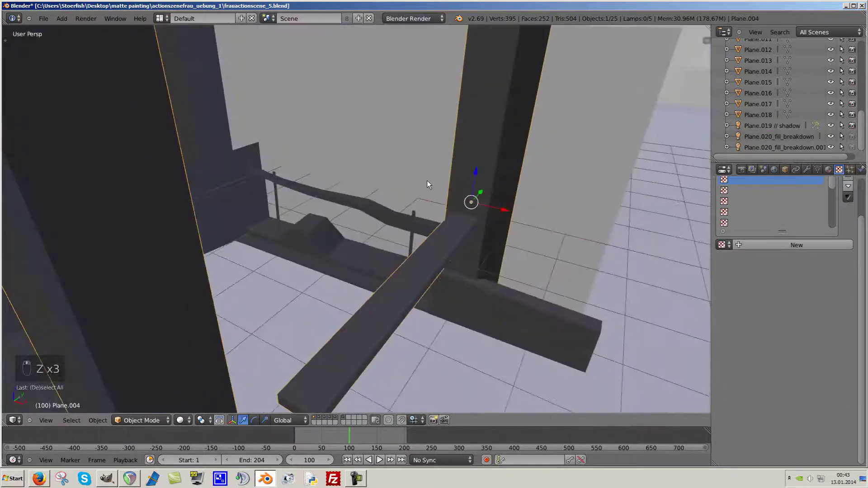
key("z")
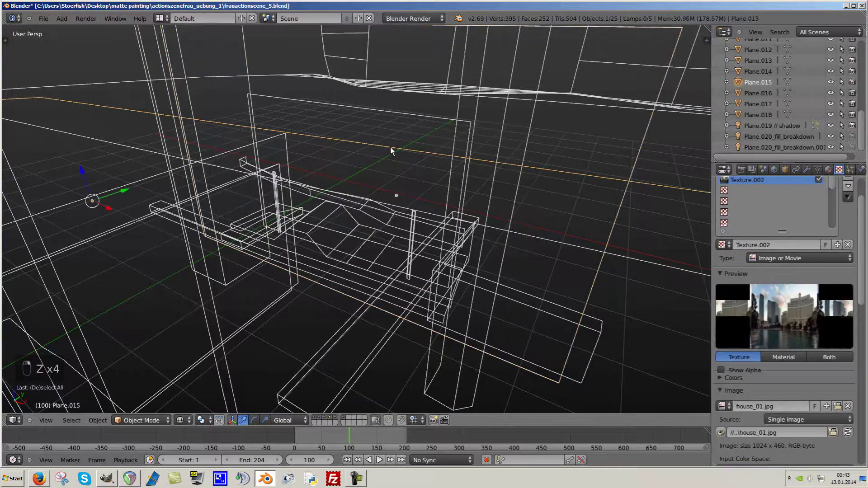
left_click_drag(408, 207, 415, 230)
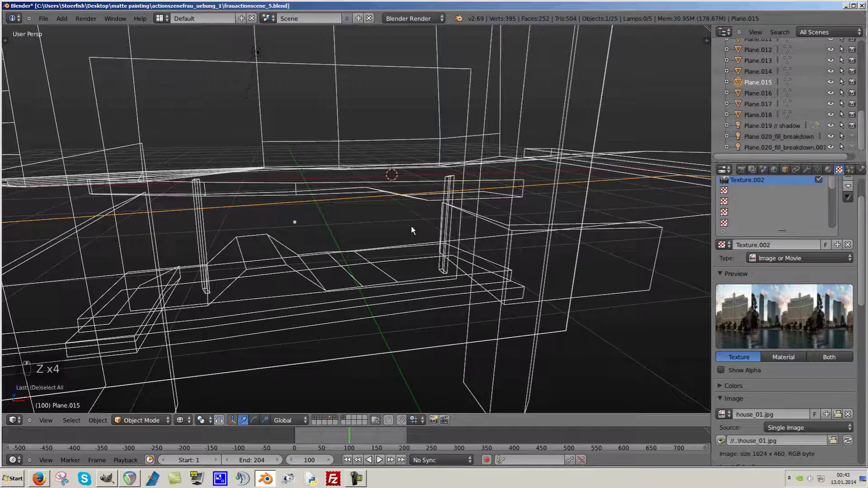
key("alt+z")
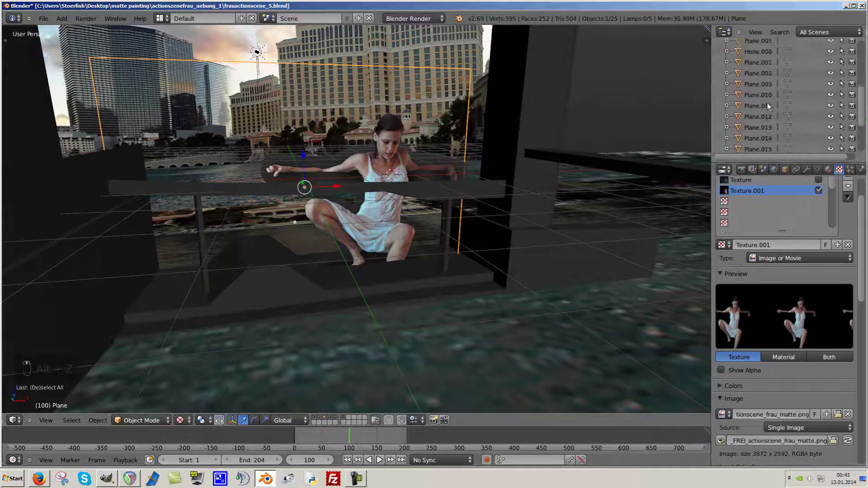
left_click_drag(769, 117, 749, 112)
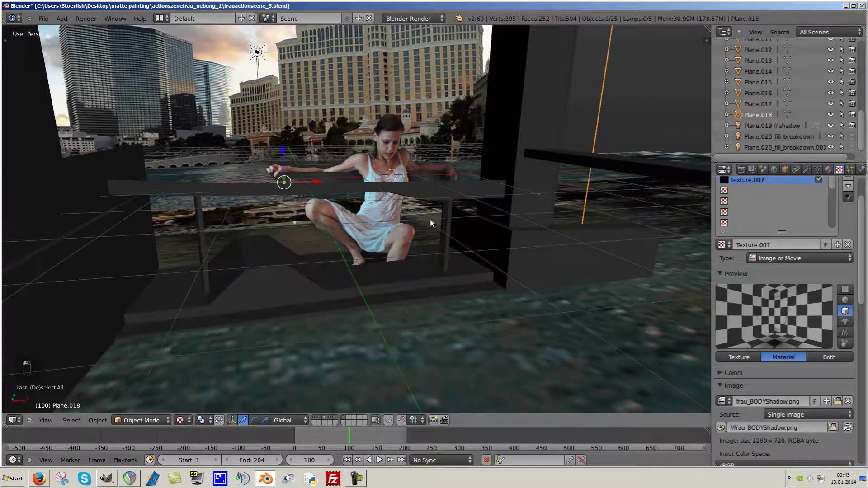
left_click_drag(360, 224, 407, 249)
Move the SmallShadow plane along one axis so its blurry shadow sits over the backdrop.
key("g")
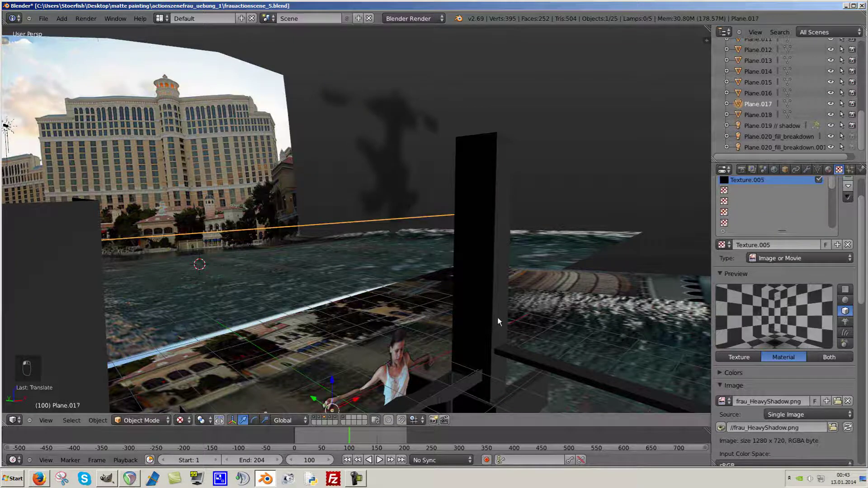
key("g")
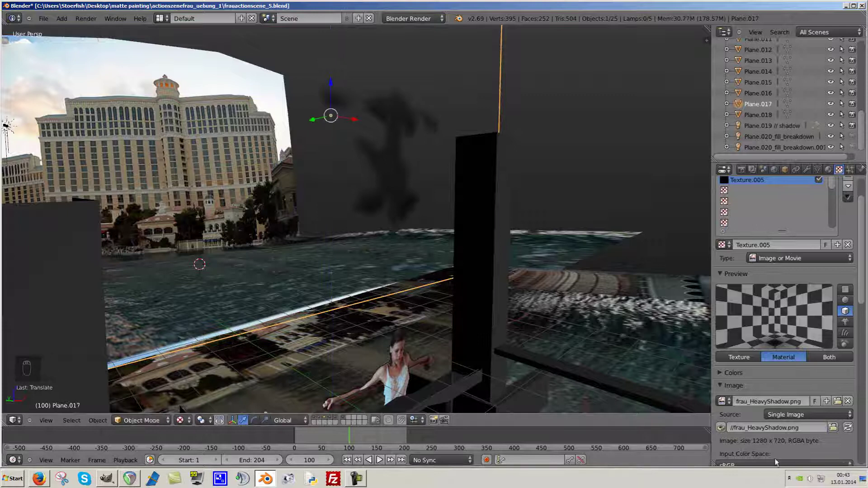
right_click(770, 97)
key("g")
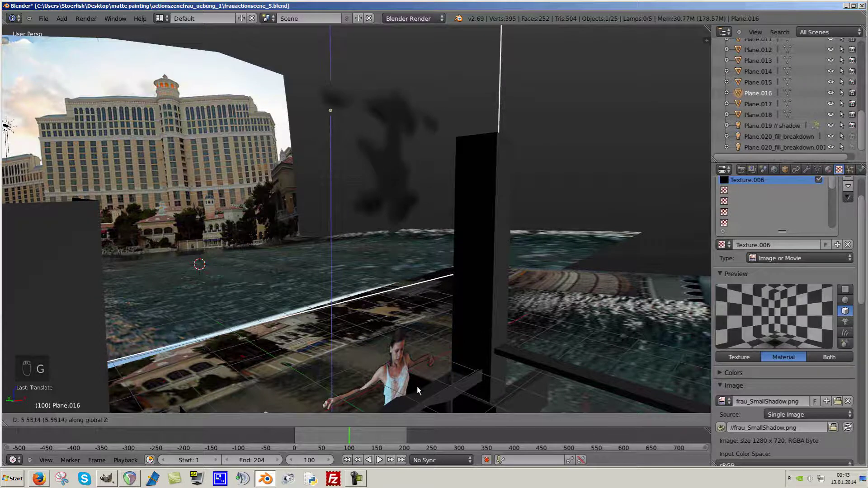
key("g")
middle_click(392, 259)
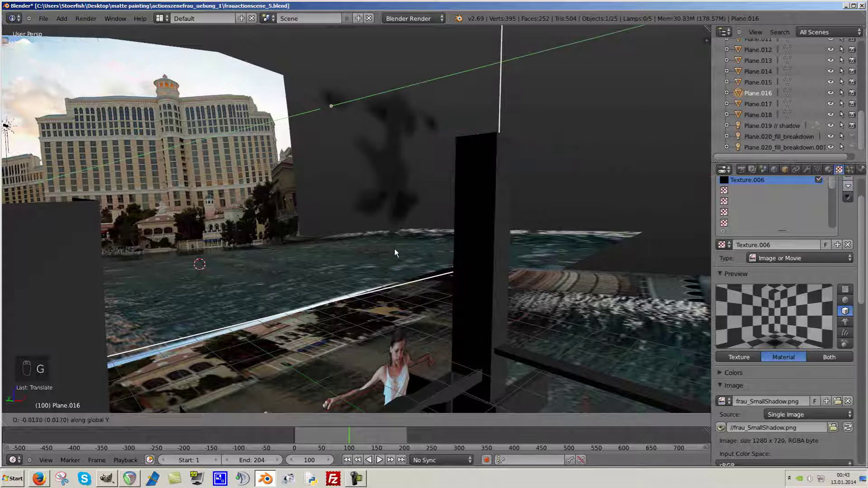
middle_click(396, 257)
middle_click(403, 263)
middle_click(441, 240)
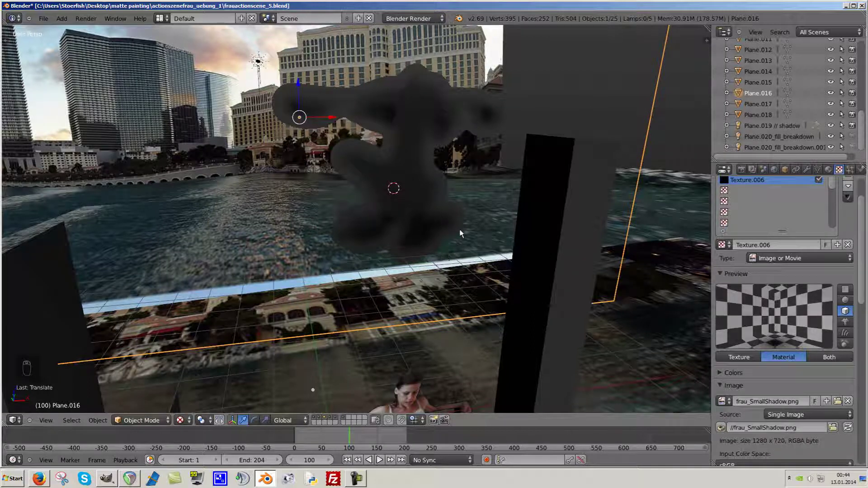
Compare it with the HeavyShadow plane, selecting each to view their materials.
left_click_drag(438, 257, 472, 245)
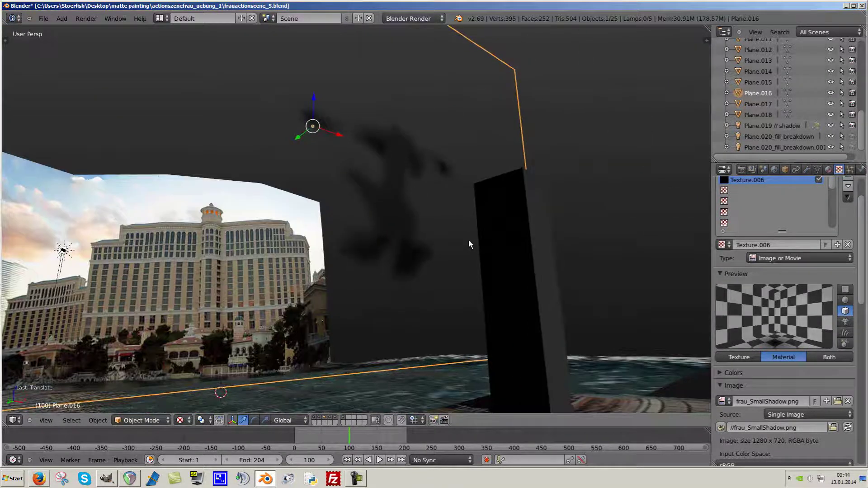
middle_click(420, 300)
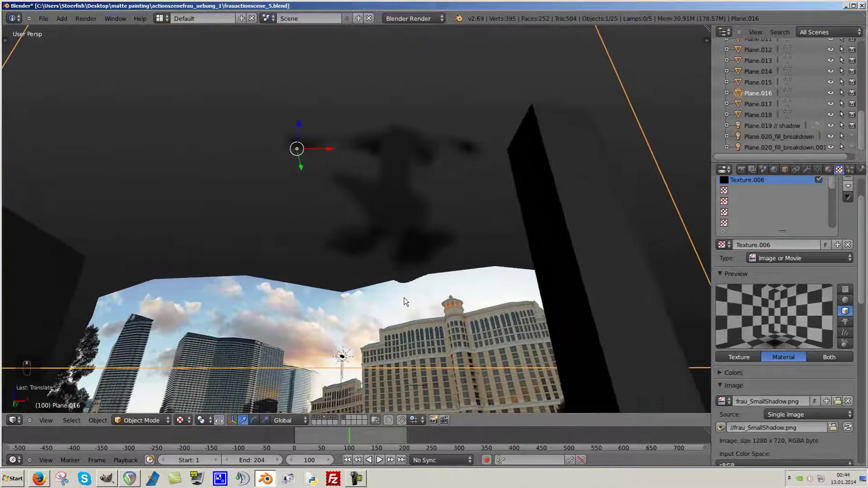
key("a")
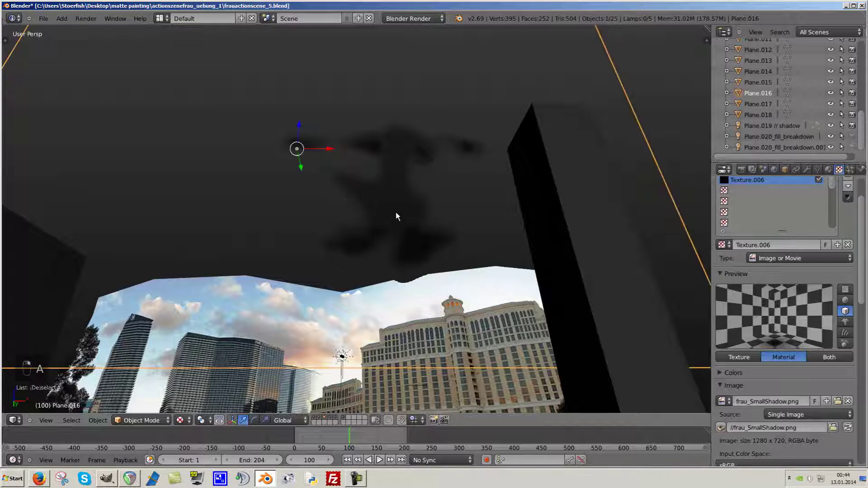
right_click(400, 211)
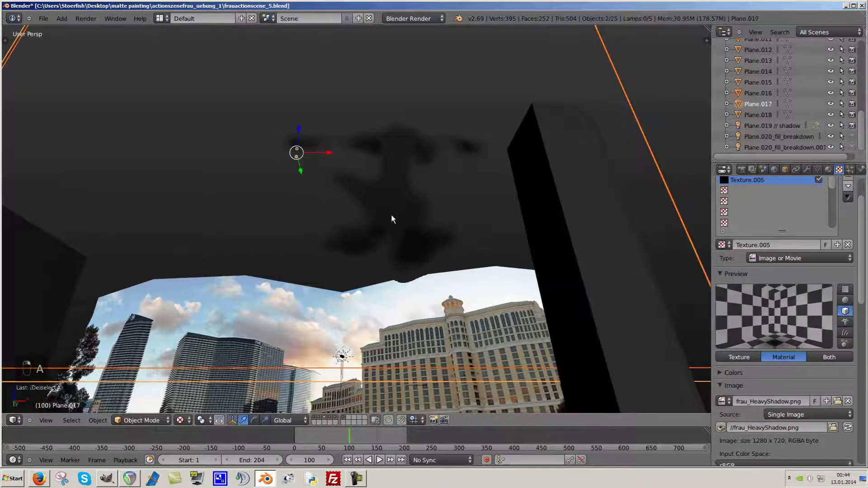
key("a")
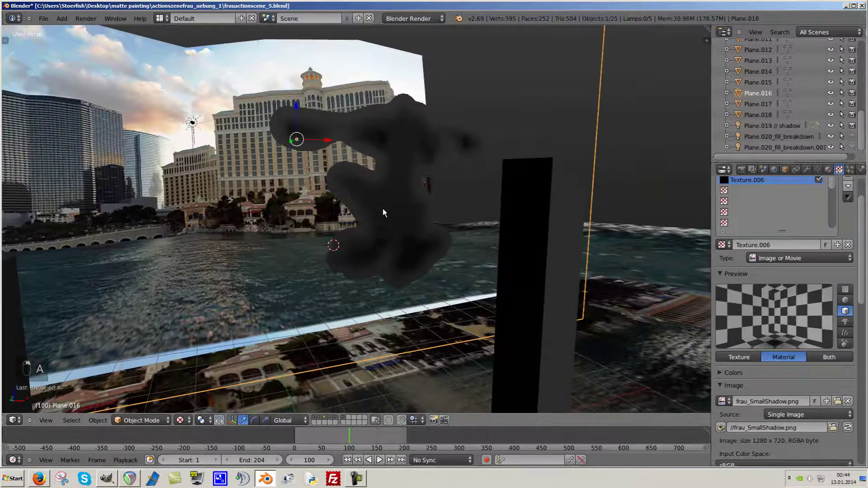
key("a")
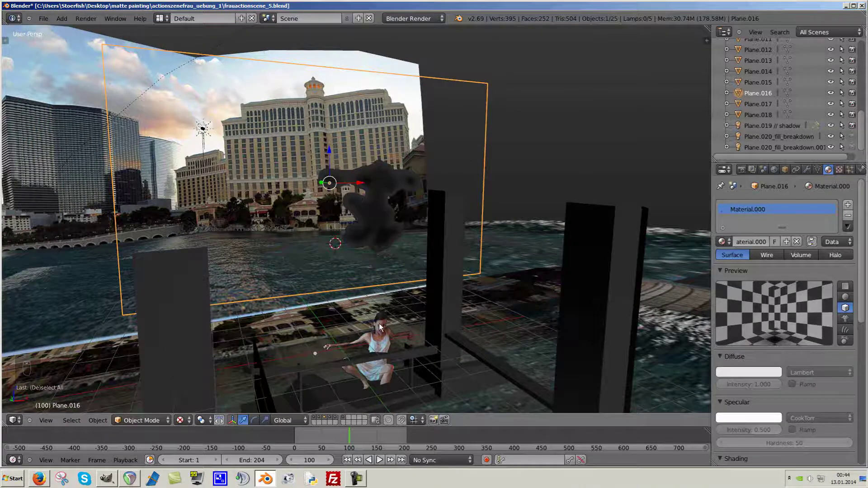
Duplicate the woman's photo plane with Shift+D.
left_click_drag(396, 323, 412, 278)
left_click_drag(435, 282, 376, 340)
key("shift+d")
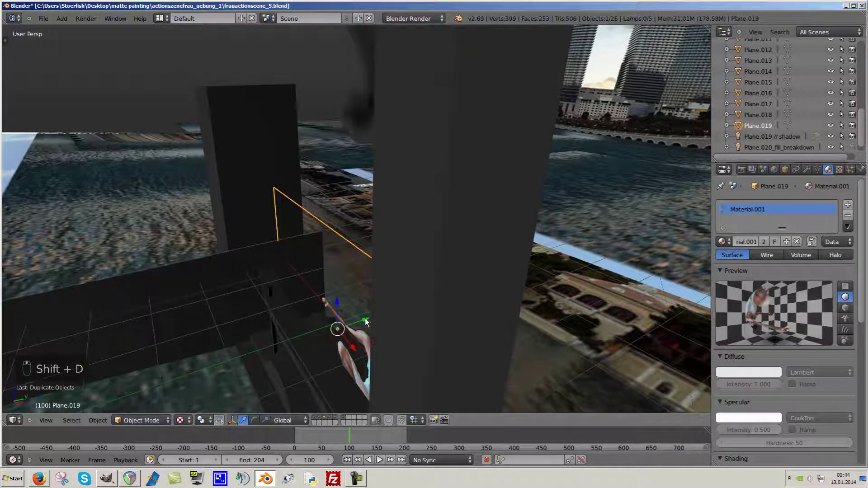
middle_click(371, 323)
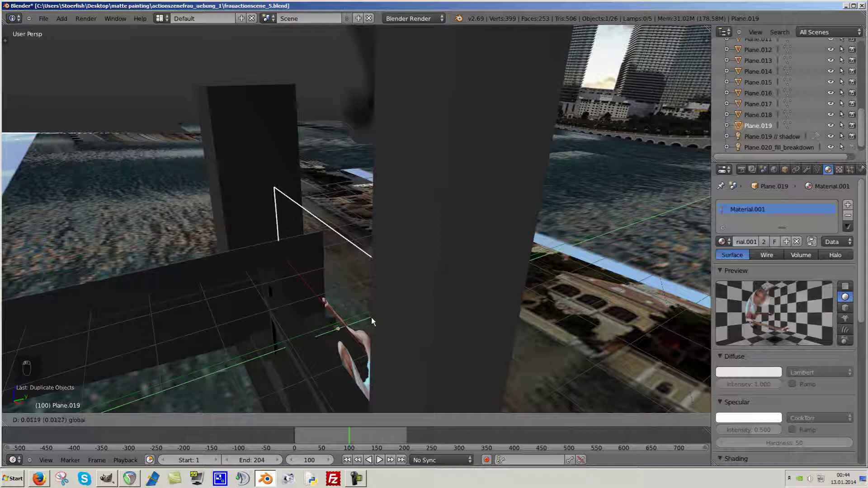
Bring up the scene's Render Layers and choose the 'actor' layer.
left_click_drag(371, 314, 420, 293)
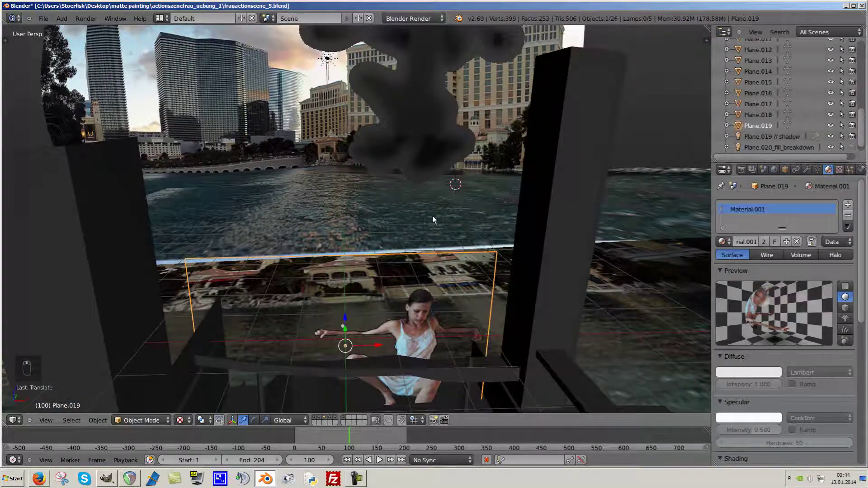
middle_click(402, 225)
left_click_drag(452, 272, 778, 174)
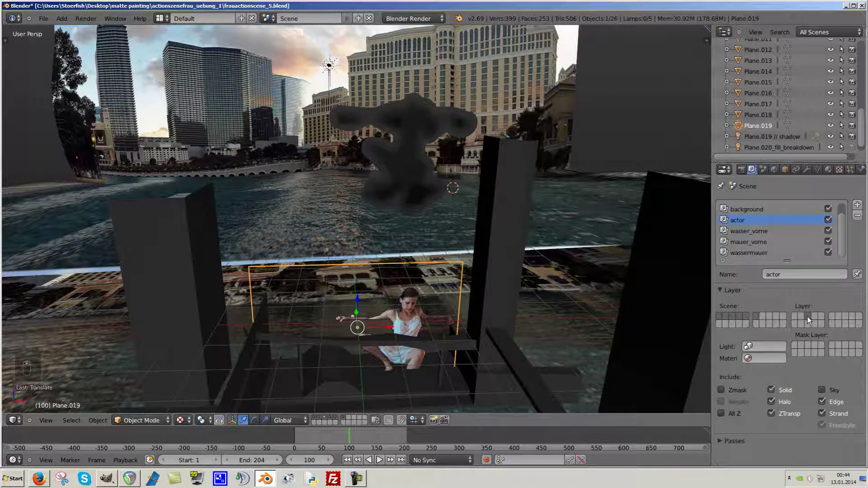
Isolate the actor layer's objects with layer key 3 and frame them.
key("3")
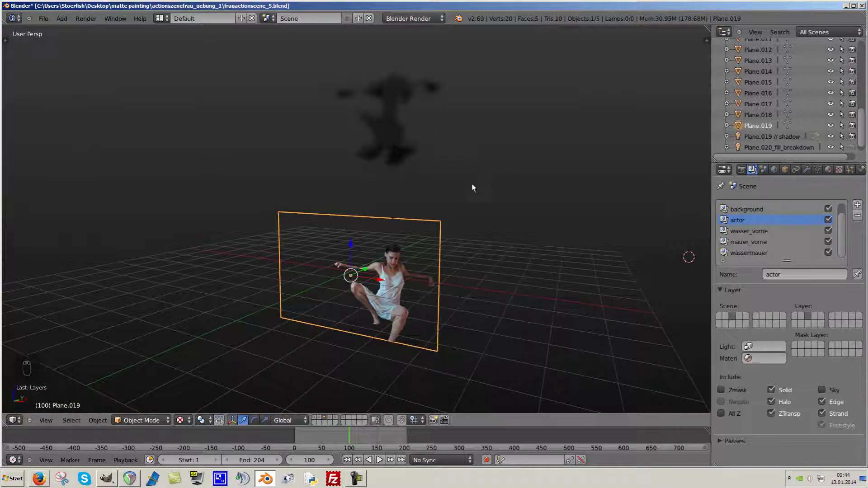
left_click_drag(855, 317, 449, 104)
left_click_drag(822, 324, 426, 187)
left_click(426, 186)
key("a")
Select the shadow plane and review its frau_SmallShadow.png texture influence with Alpha 0.550.
right_click(402, 109)
left_click_drag(400, 131, 464, 231)
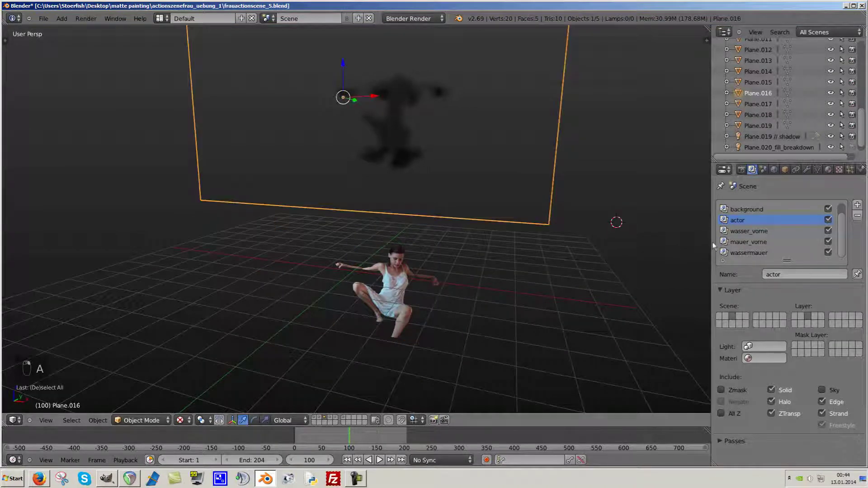
left_click_drag(837, 170, 809, 300)
left_click_drag(801, 287, 752, 240)
left_click_drag(841, 173, 752, 240)
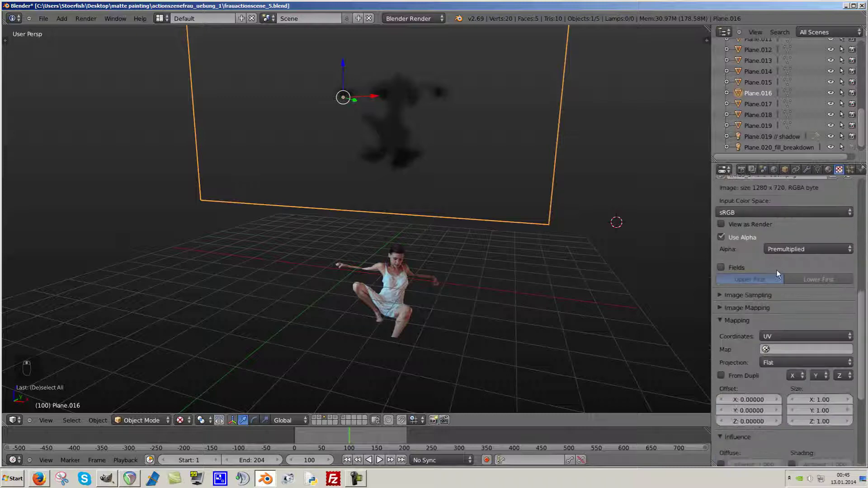